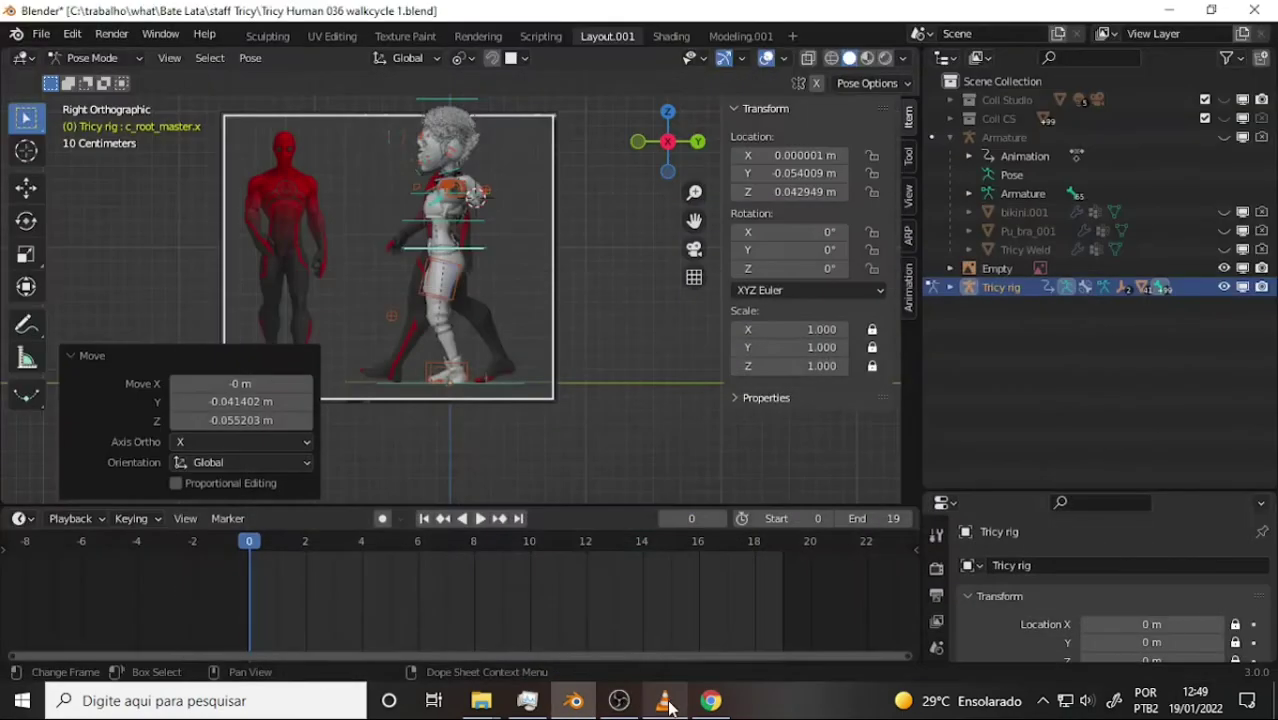
Skim the walk-blocking tutorial past the pose reset and walk-reference sections
key(g)
click(676, 701)
scroll(down, 3)
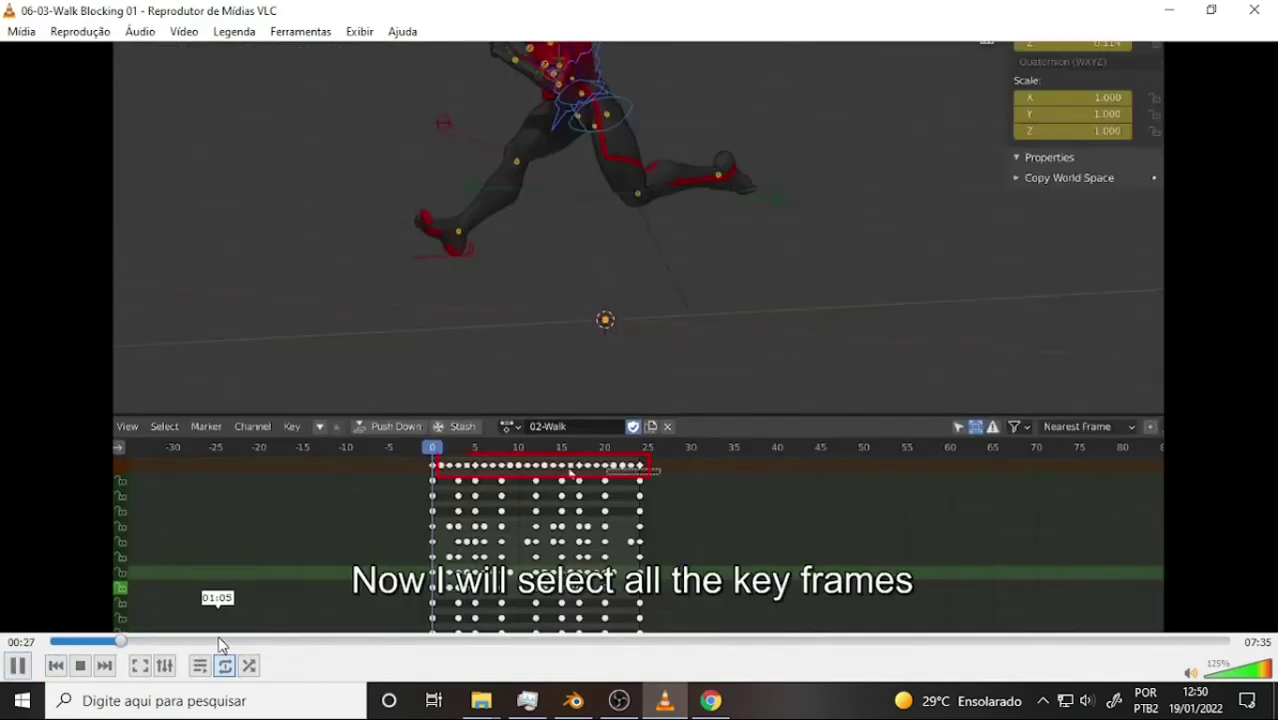
key(v)
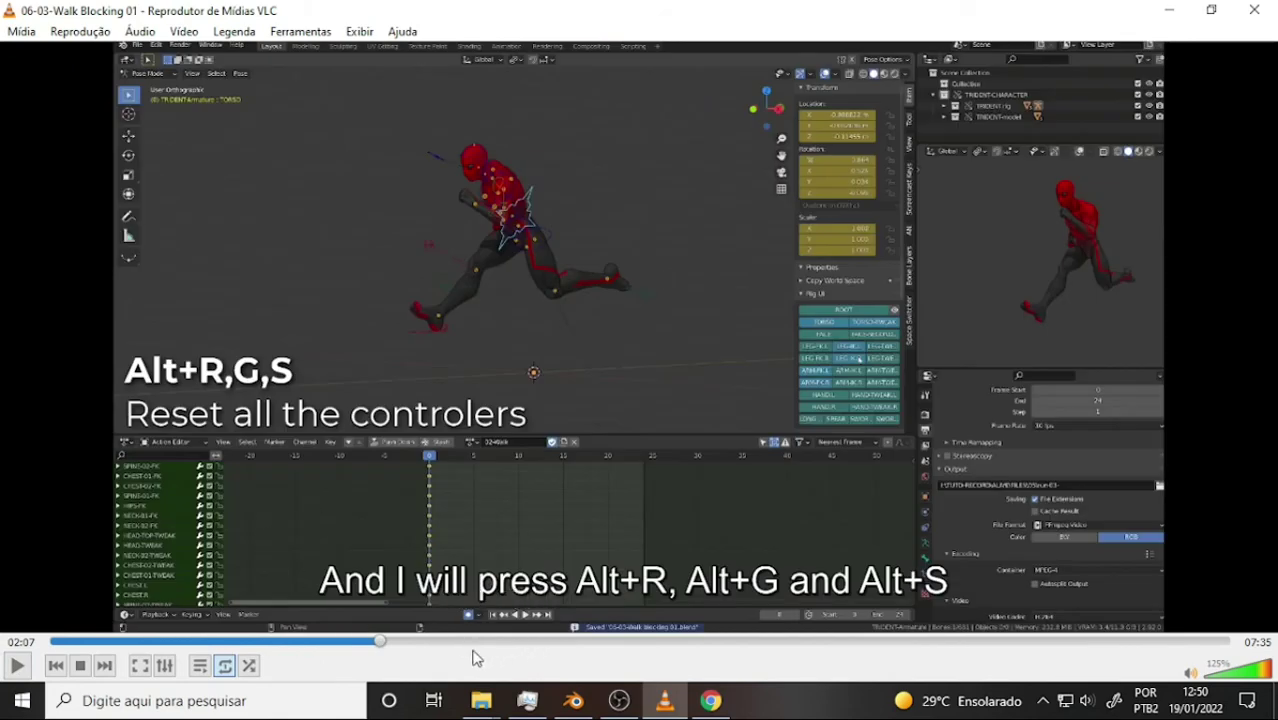
click(475, 640)
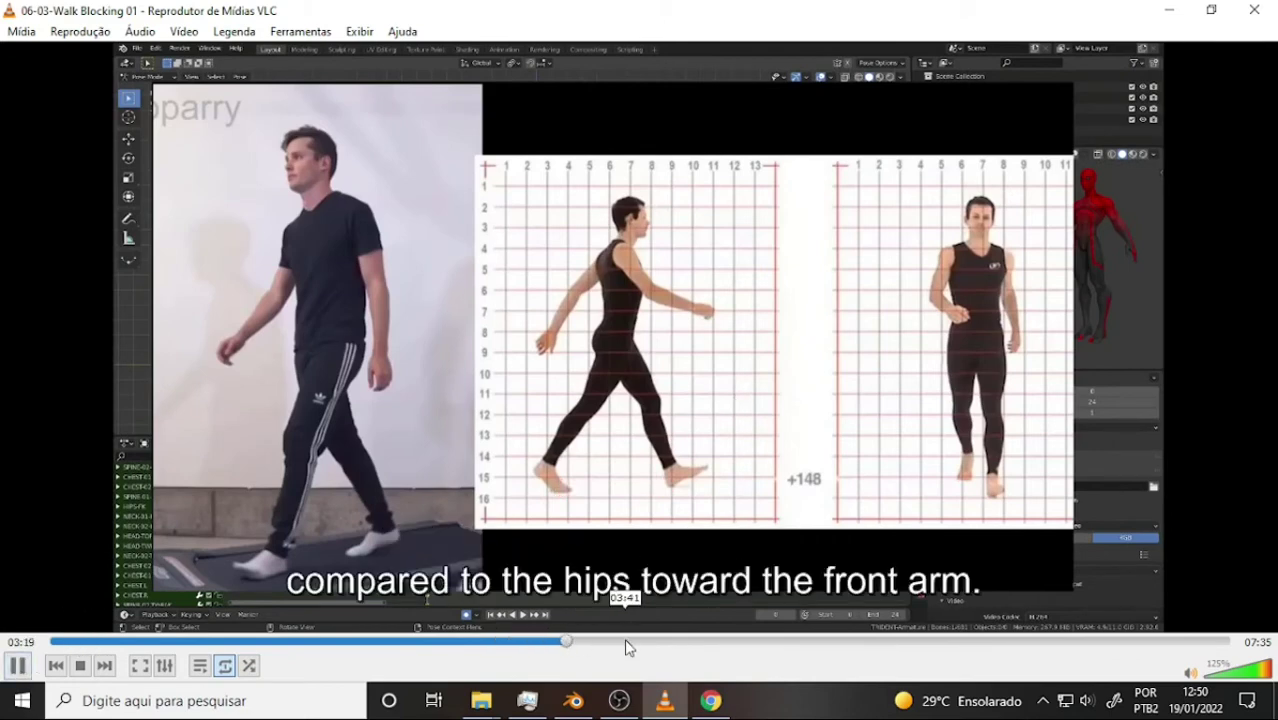
Skip ahead to the foot contact explanation and pause the tutorial at 04:11
key(g)
scroll(up, 3)
key(r)
click(661, 644)
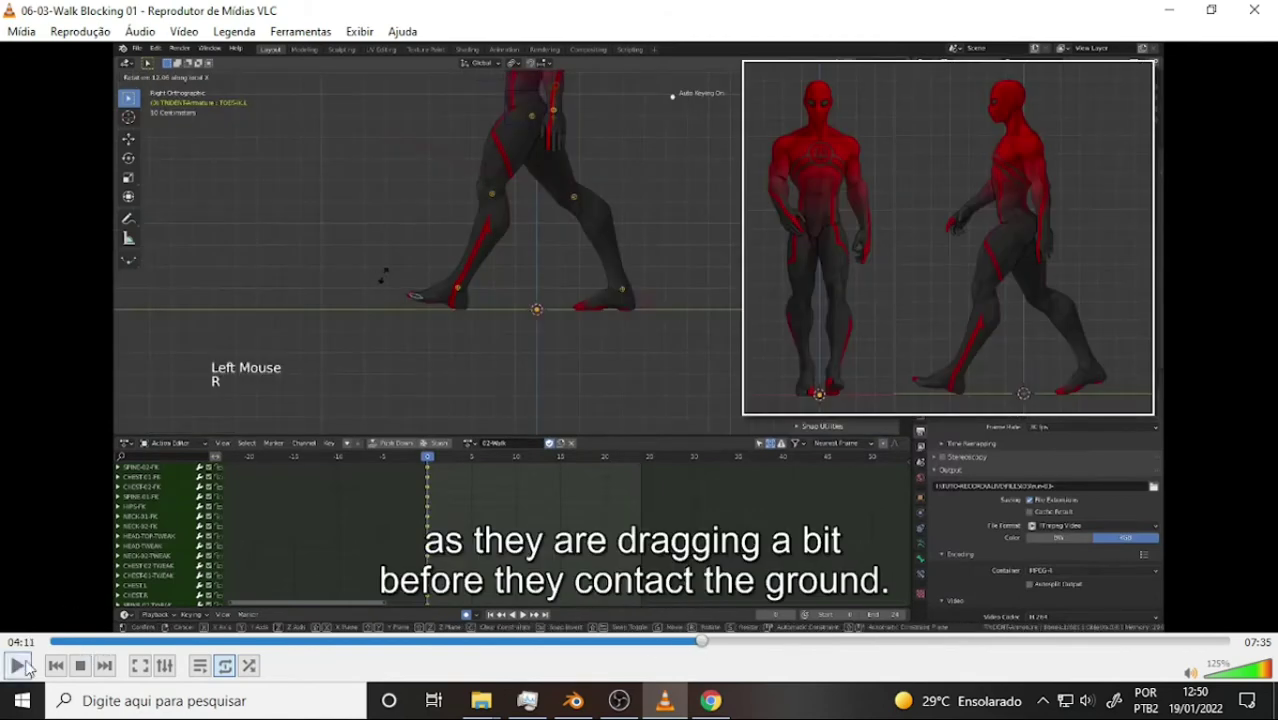